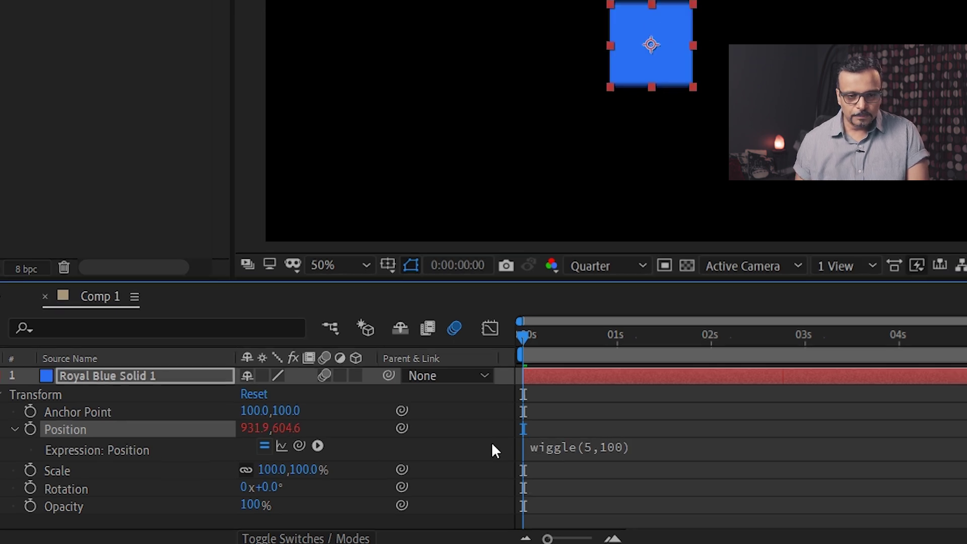
Preview the blue solid jittering with its wiggle(5,100) position expression.
key("shift+0")
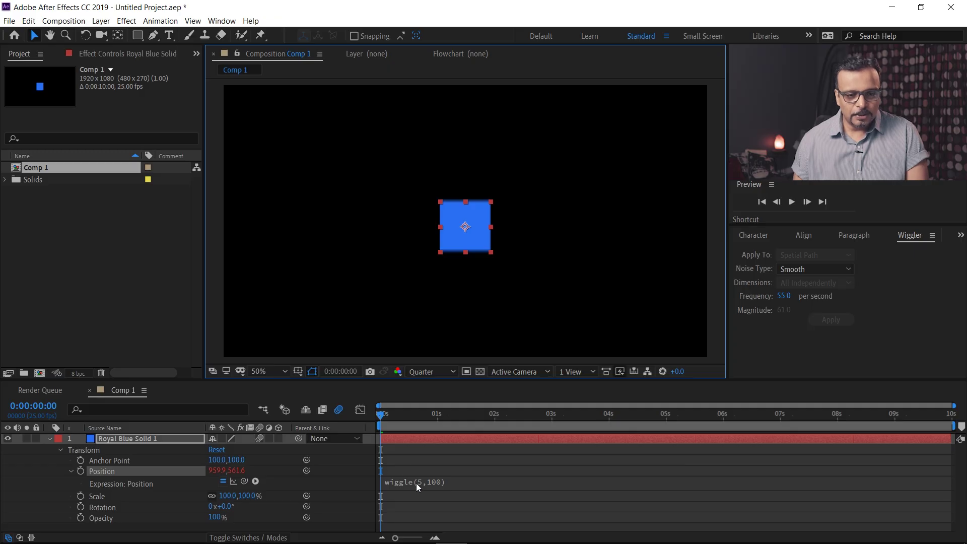
left_click(796, 208)
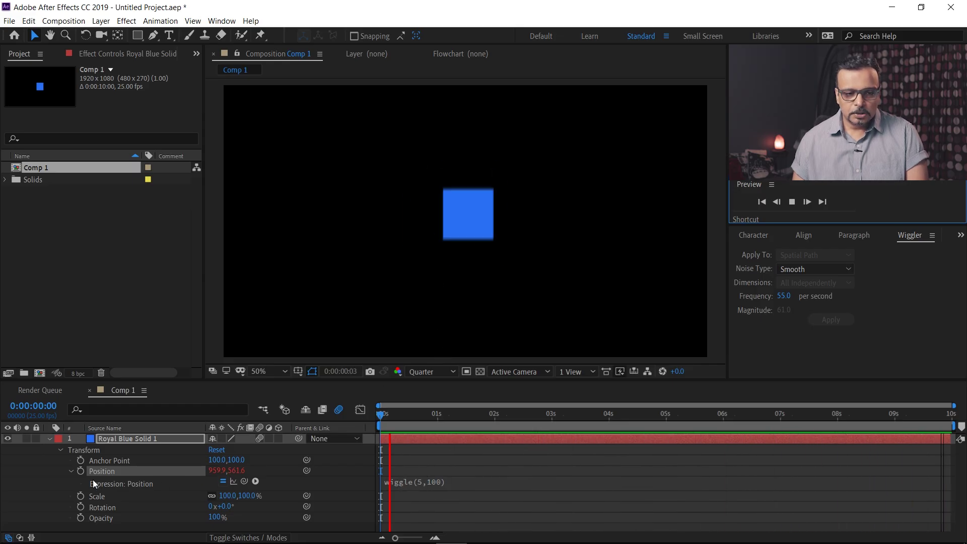
Raise the position expression to wiggle(50,1000) and preview the solid streaking across the frame.
key("space")
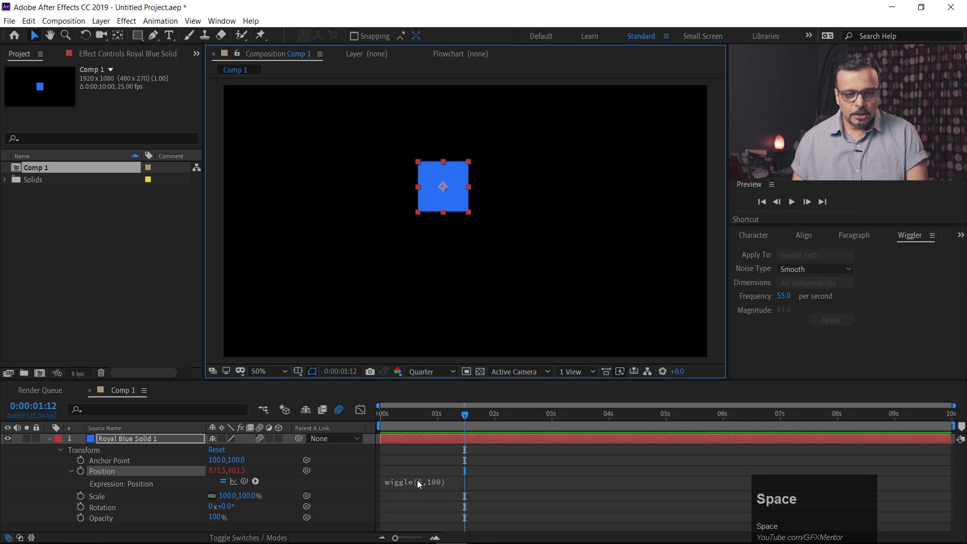
left_click_drag(420, 488, 439, 501)
key("Right")
key("0")
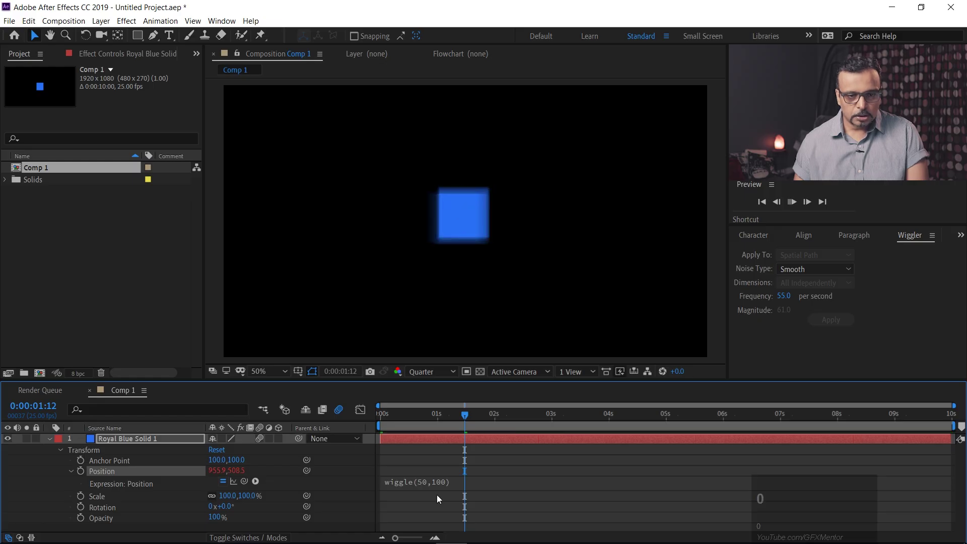
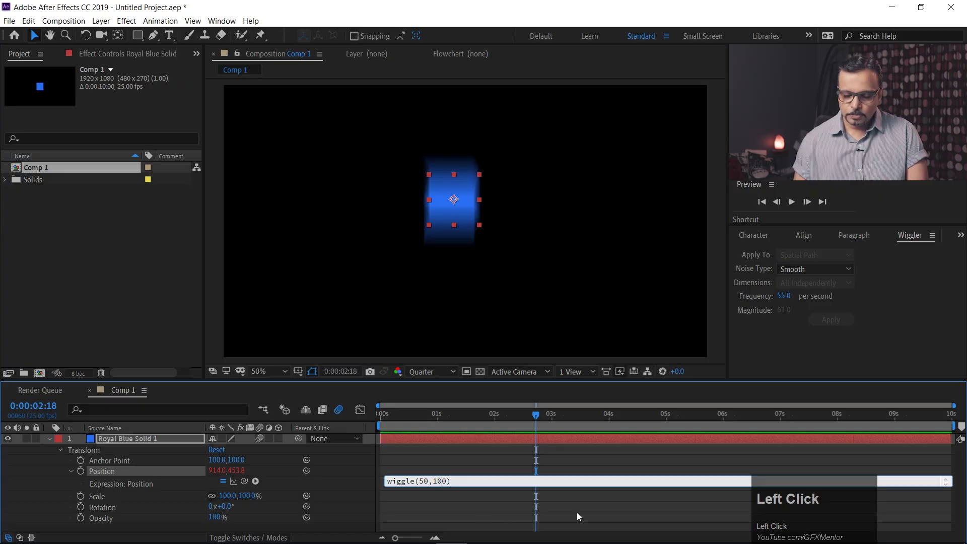
key("0")
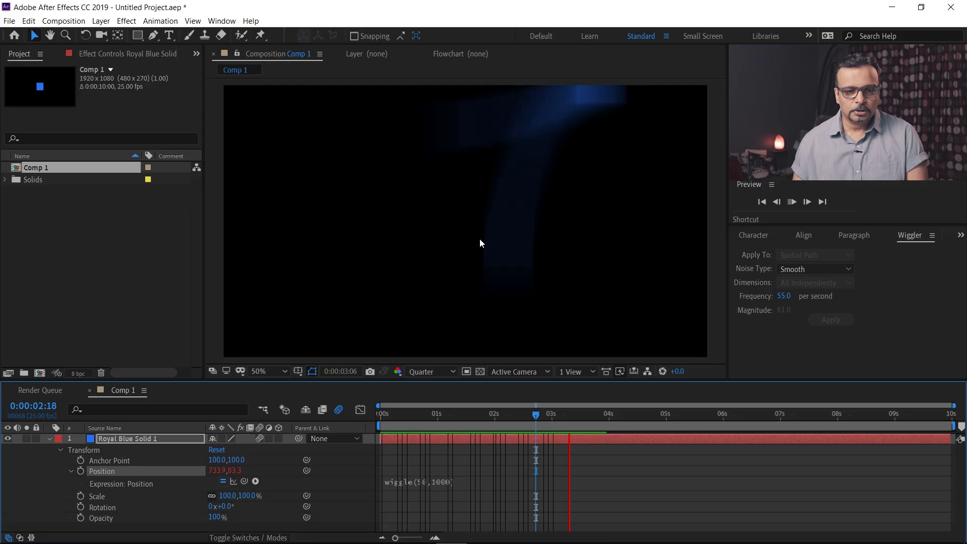
key("space")
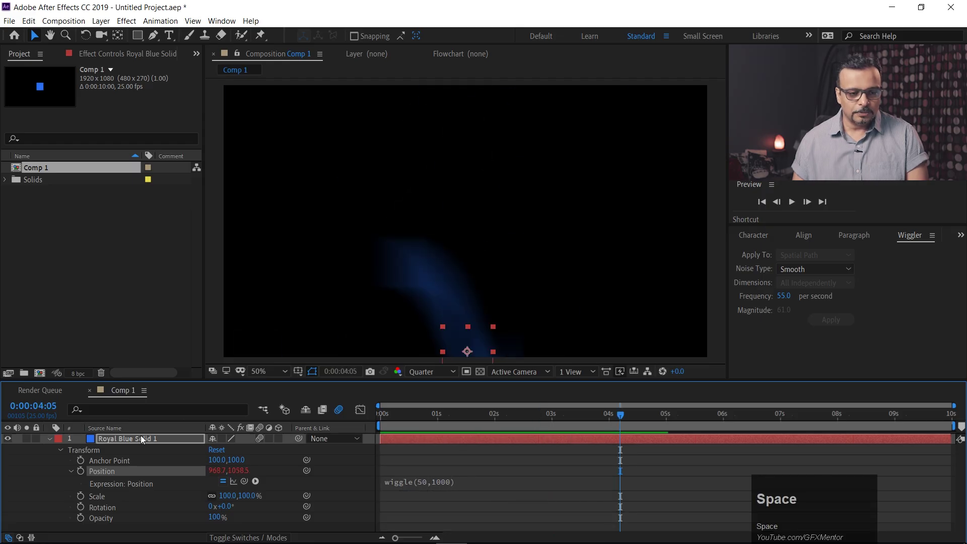
Recolour the solid lime green in Solid Settings and preview the green smears.
key("ctrl+shift+y")
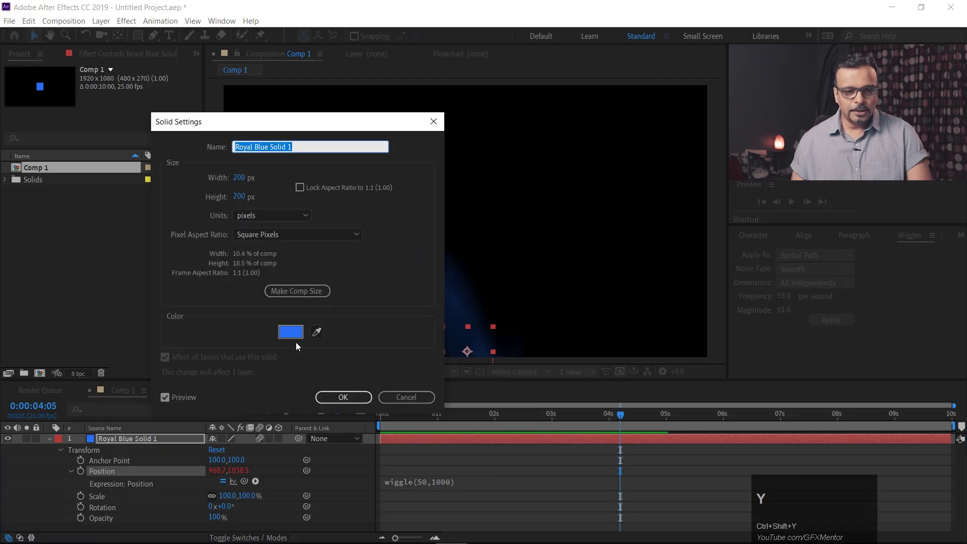
left_click(300, 336)
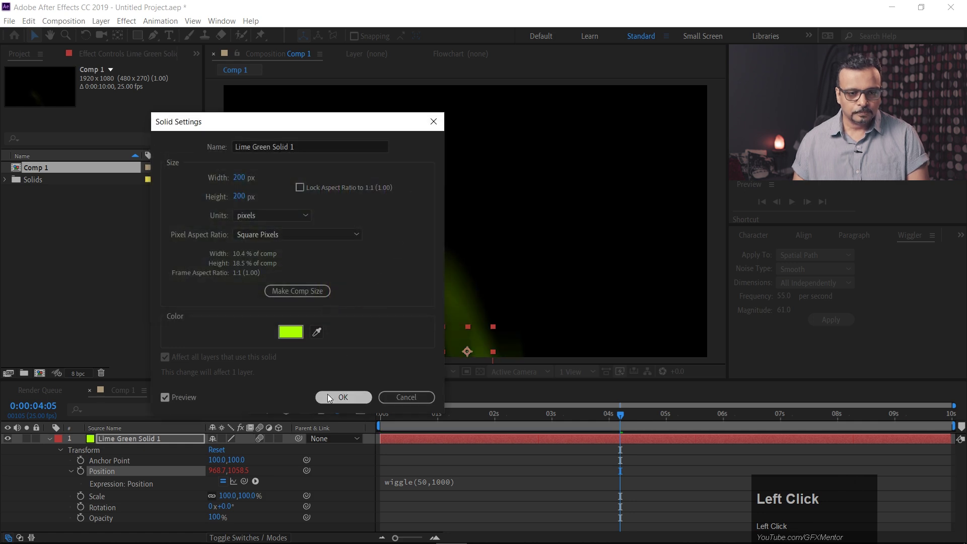
key("space")
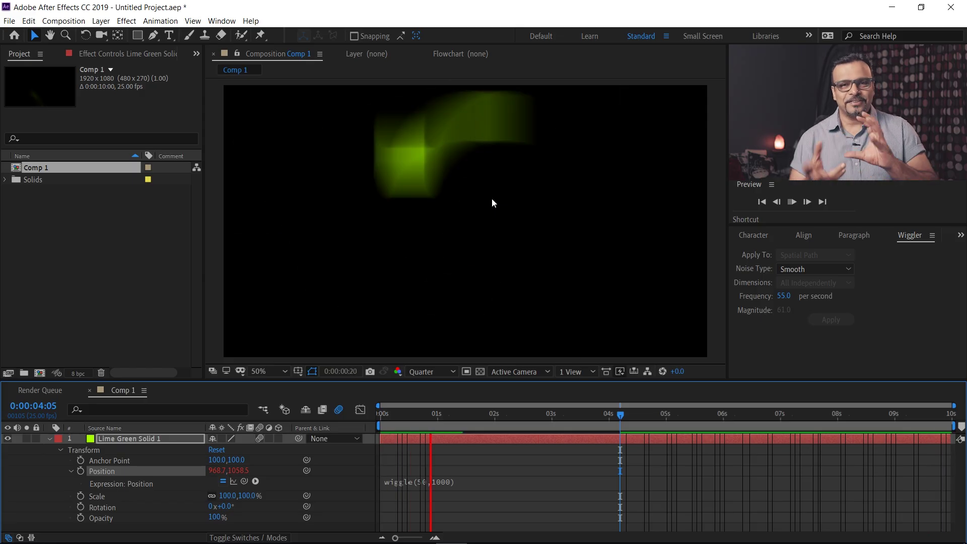
key("space")
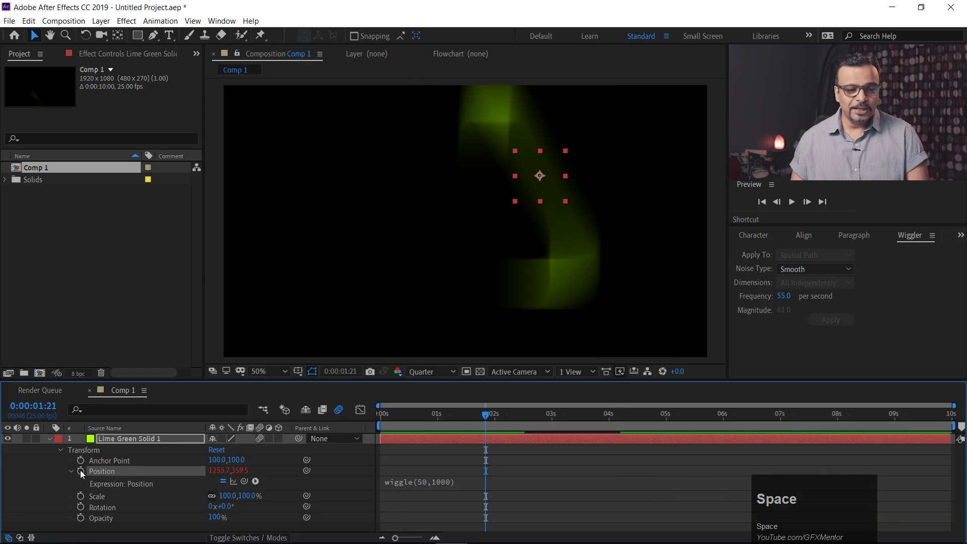
Scrub back toward the start of the timeline to inspect early wiggle frames.
left_click_drag(81, 476, 74, 480)
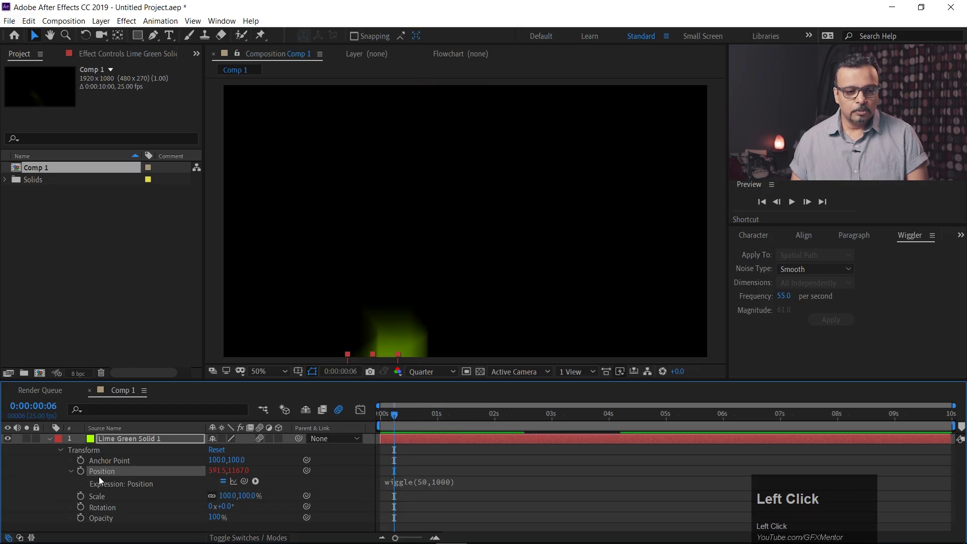
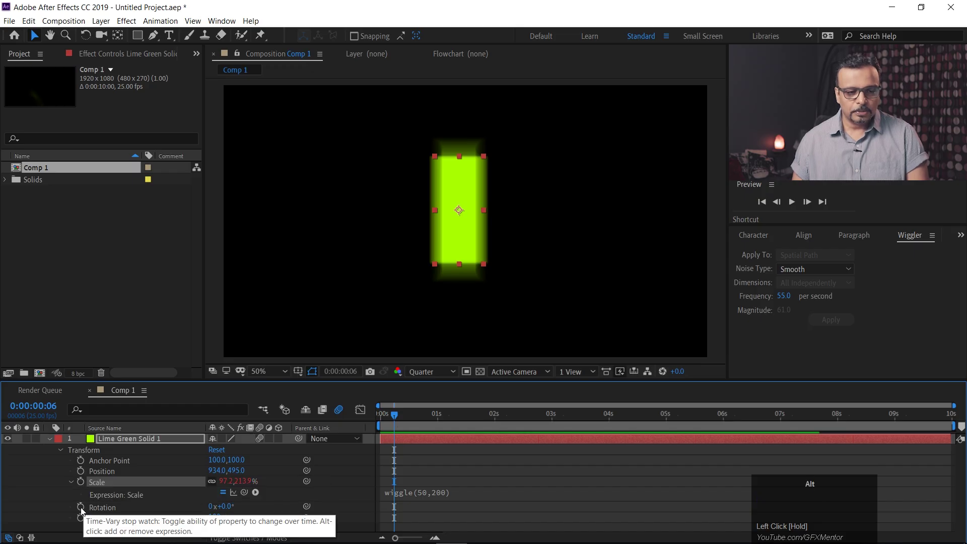
Give the solid's Rotation a wiggle(50,180) expression.
type("wiggle")
key("shift+9")
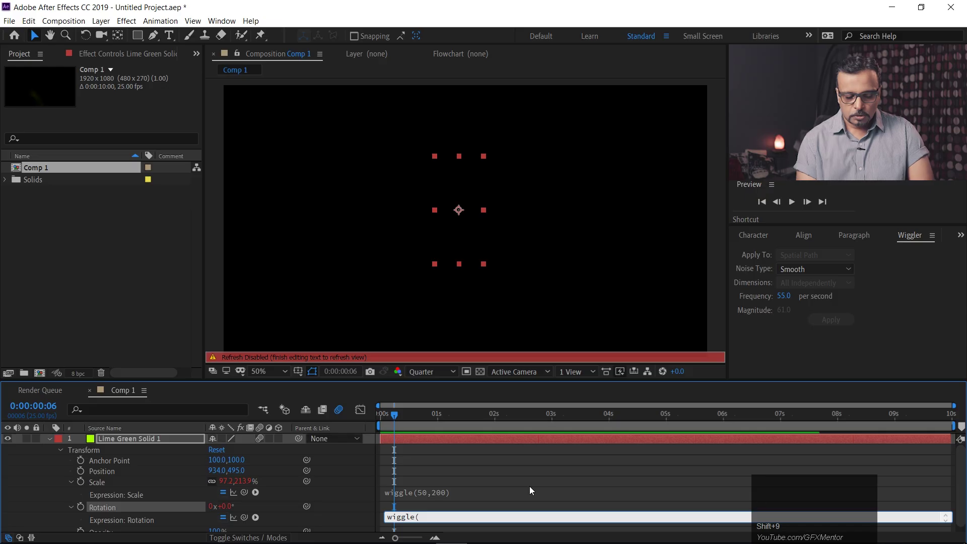
type("50")
key(",")
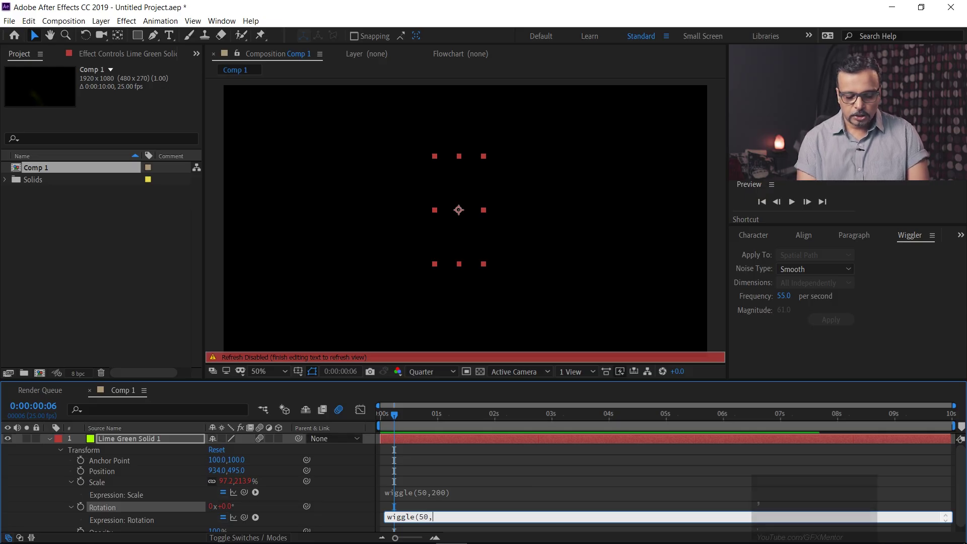
type("180")
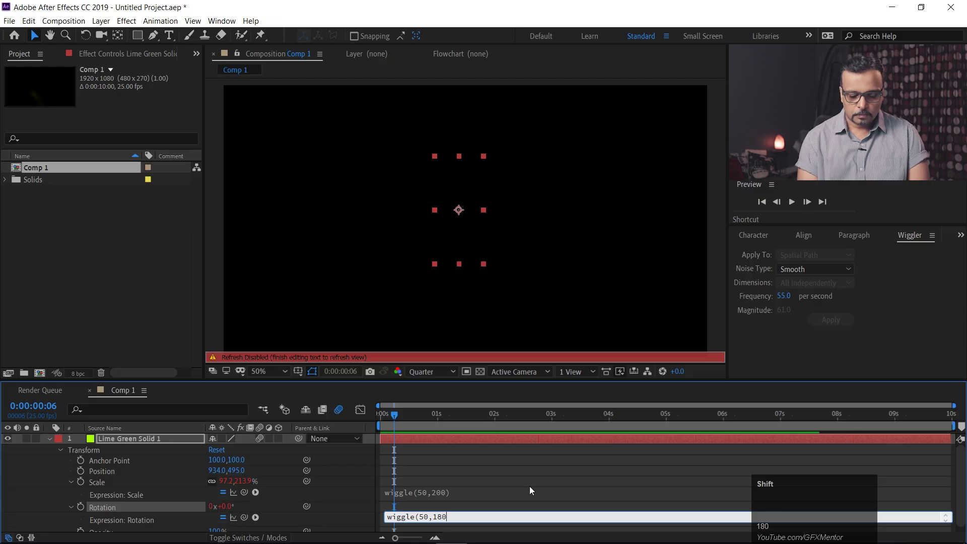
key("shift+0")
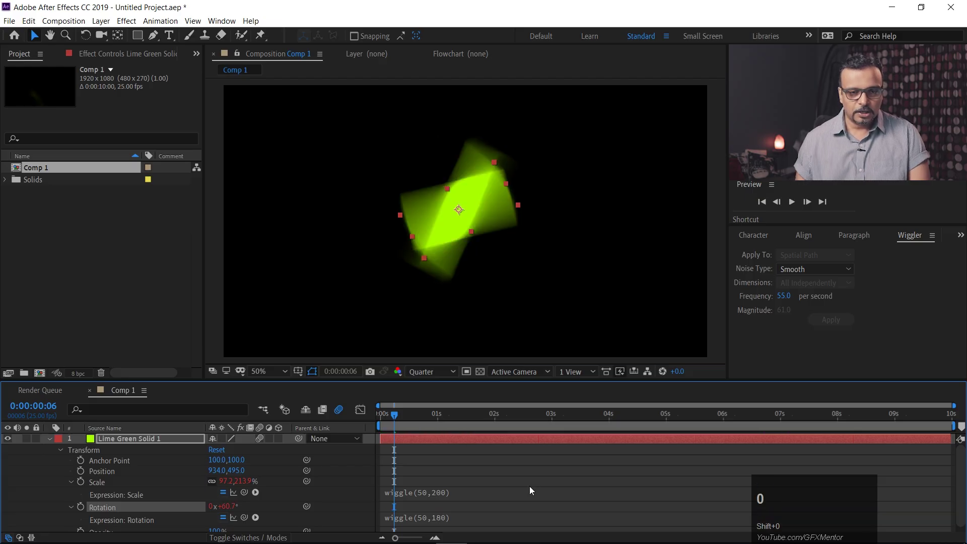